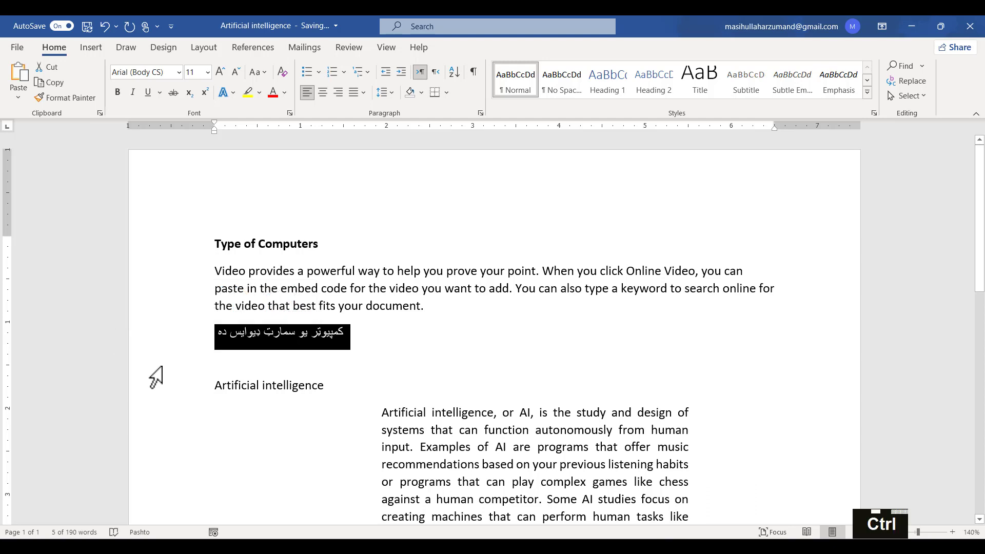
Step: Right-align the Pashto sentence 'کمپیوټر یو سمارټ ډیوایس ده' and repeat it on the line below
key("ctrl+ق")
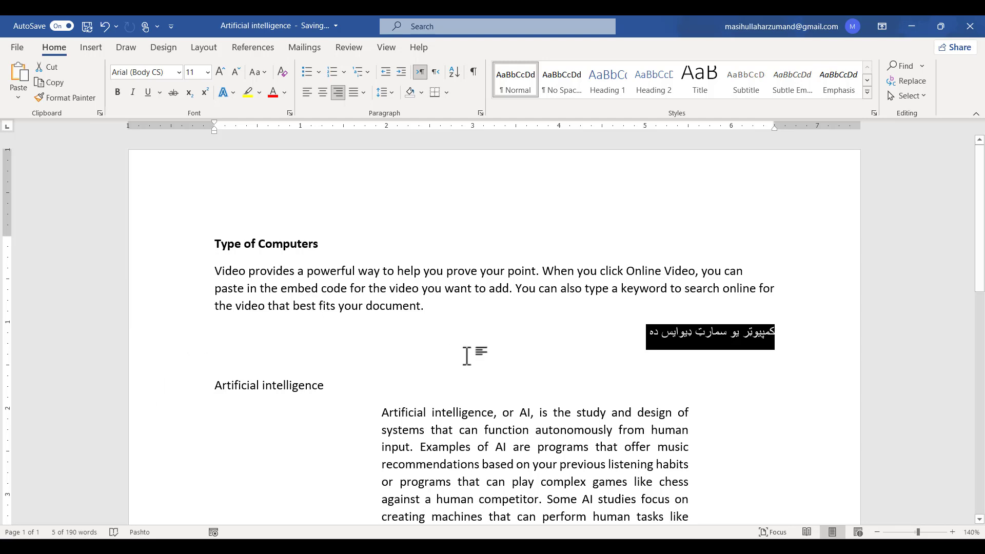
type("یوایس دهکمپیوټر یو سمارټ ډیوایس ده")
key("Return")
type("کمپیوټر یو سمارټ ډیوایس ده")
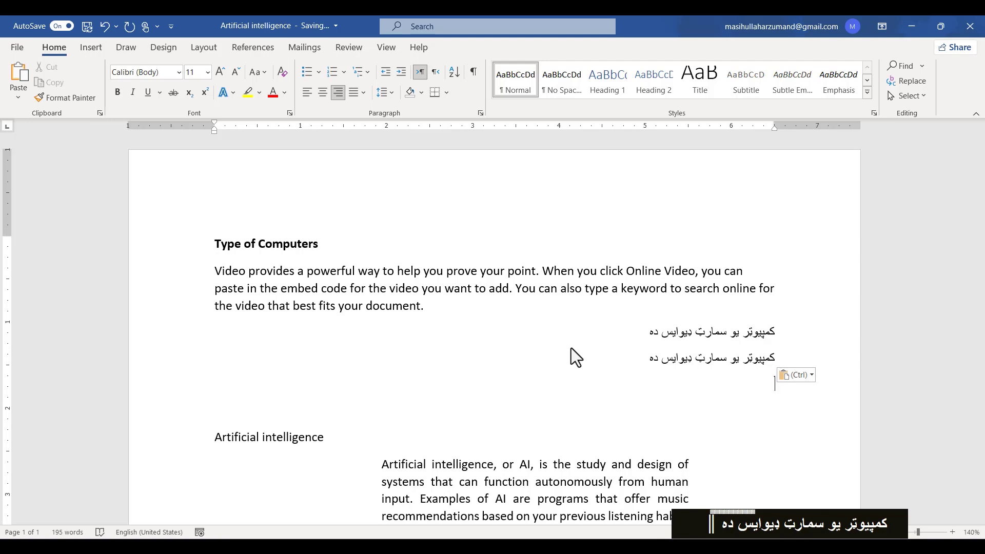
Step: Select the word سمارټ in the second sentence and start a new line beneath it
double_click(709, 362)
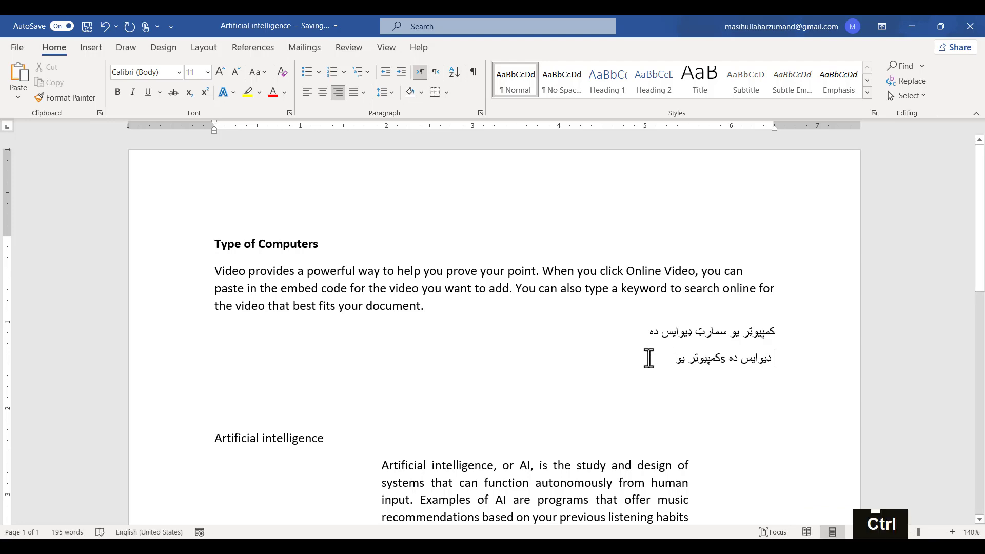
key("Return")
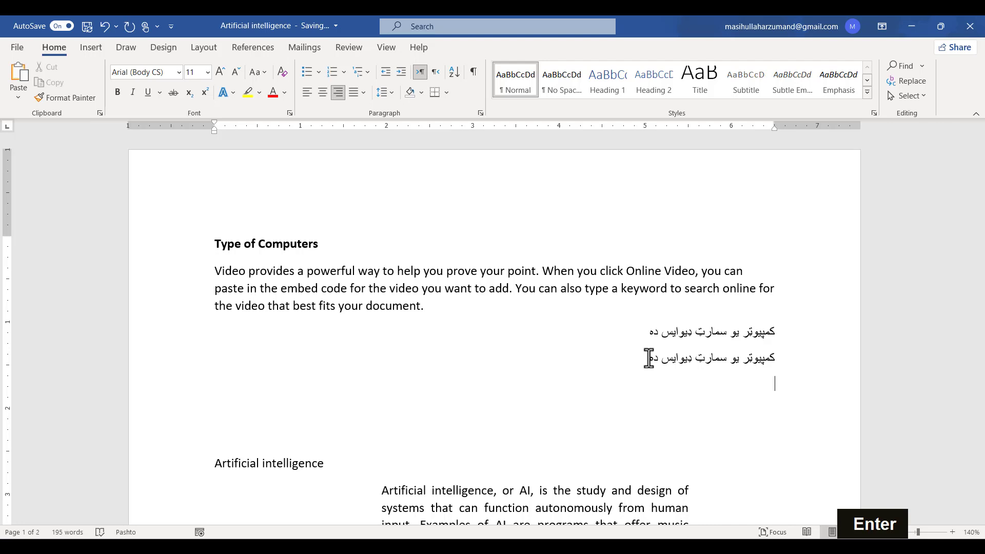
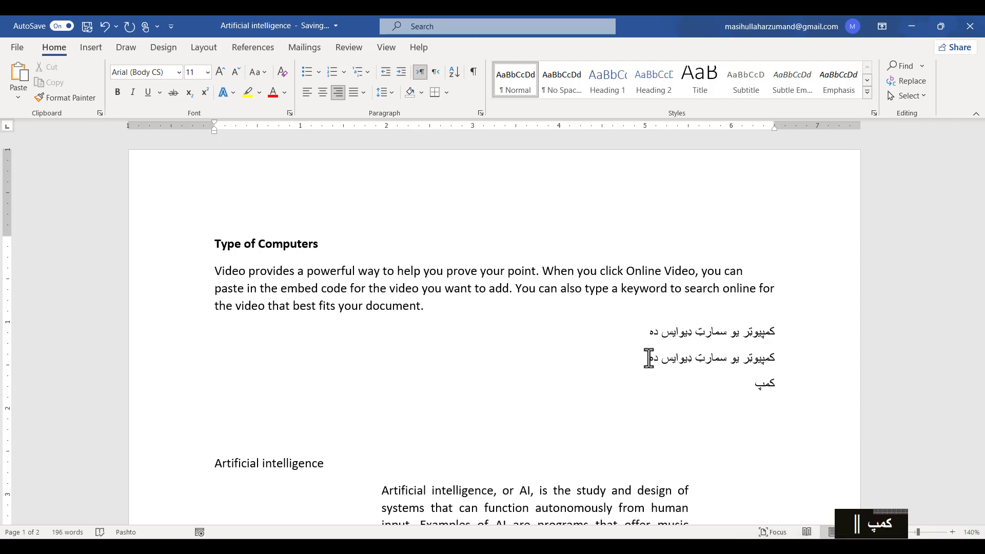
Step: Write a third Pashto line reading 'کمپیوتر یو smart', switching layouts for the English word
type("یوټ")
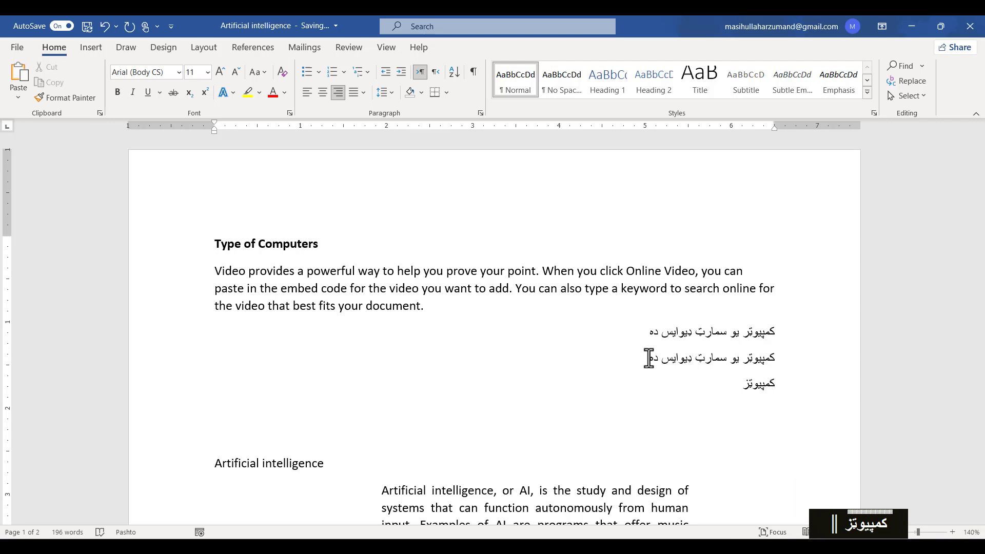
type("یو sکمپیوټر یو sm")
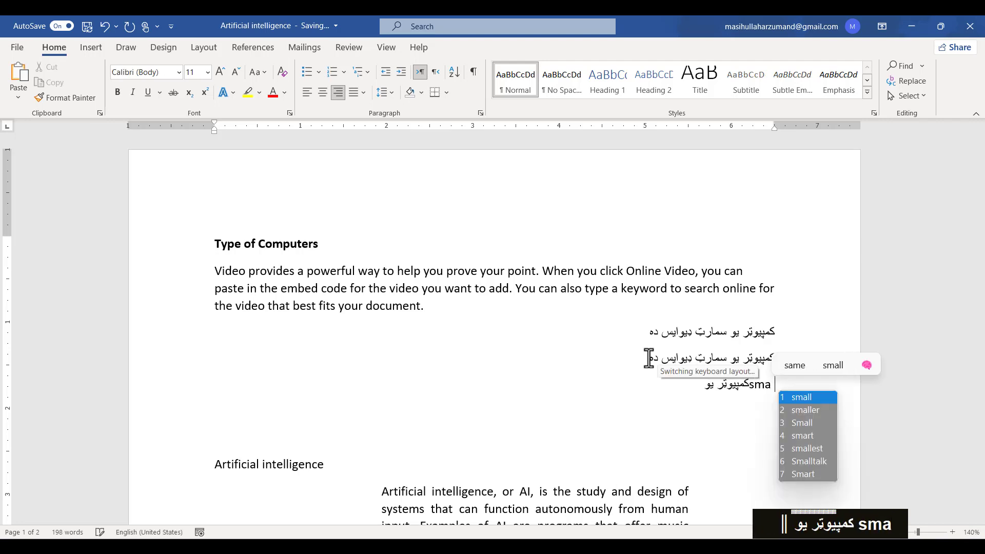
type("کمپیوتر یو smart")
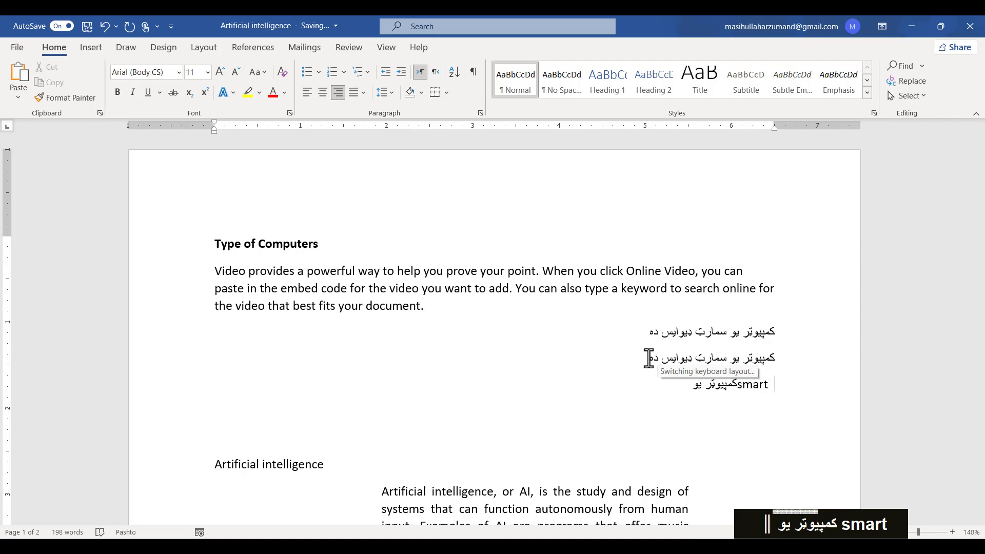
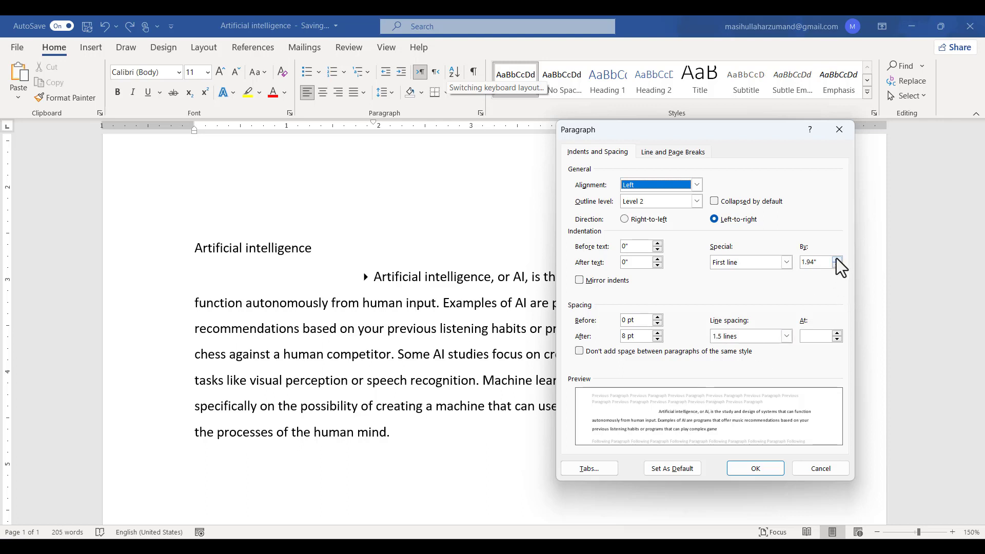
Step: Replace the 2.5" first-line indent amount in the Paragraph dialog with 0
double_click(842, 264)
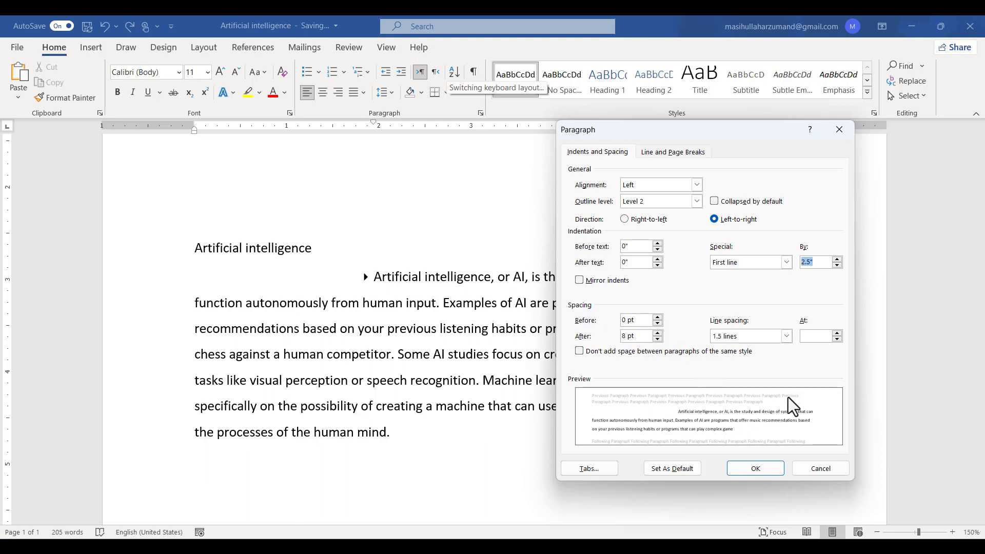
double_click(844, 273)
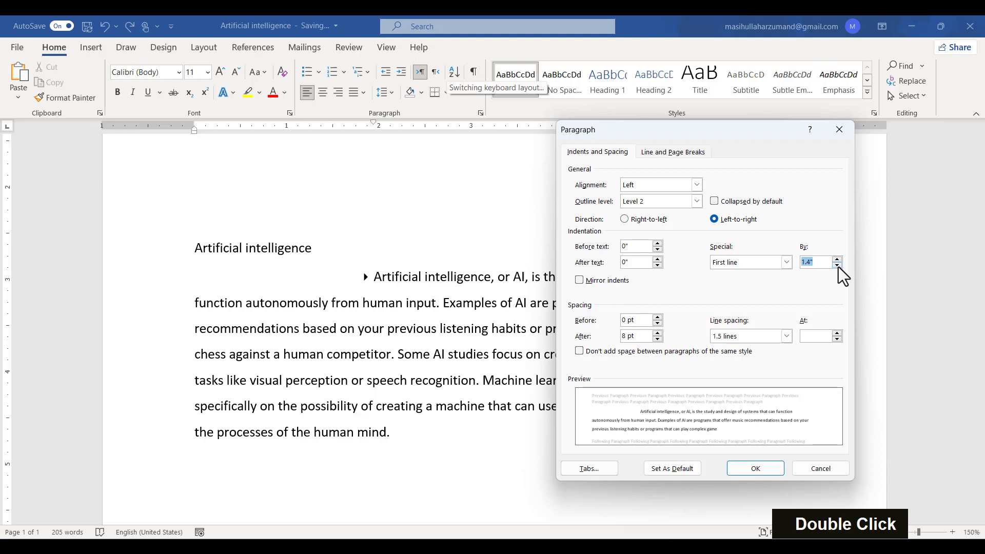
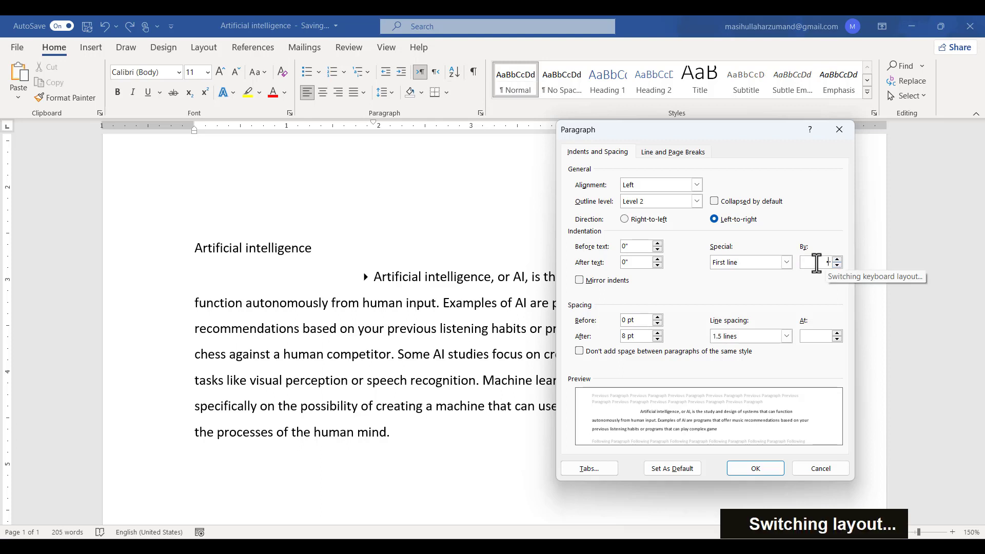
key("BackSpace")
key("0")
key("BackSpace")
key("0")
key("BackSpace")
key("ctrl+a")
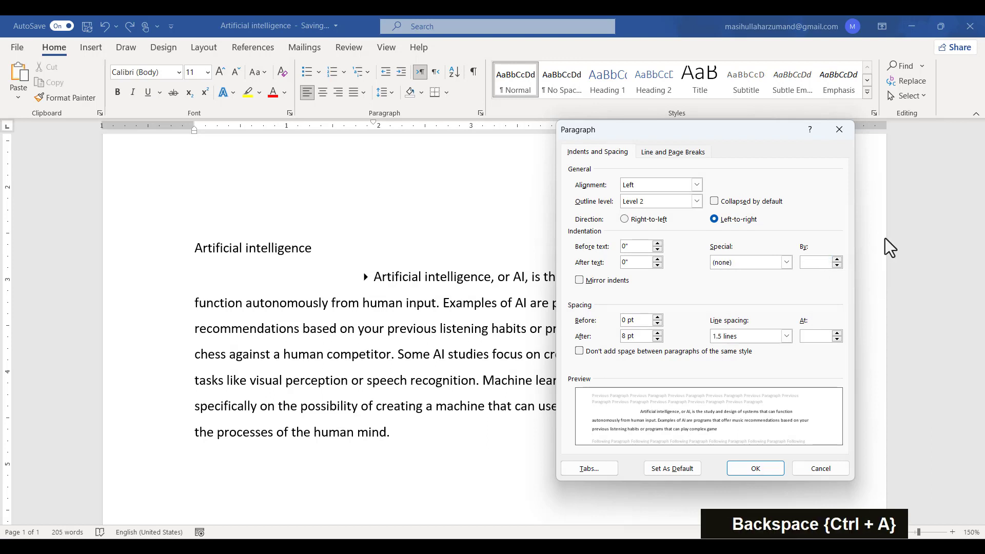
Step: Set Special indent to none and raise Spacing Before to 12 pt
key("0")
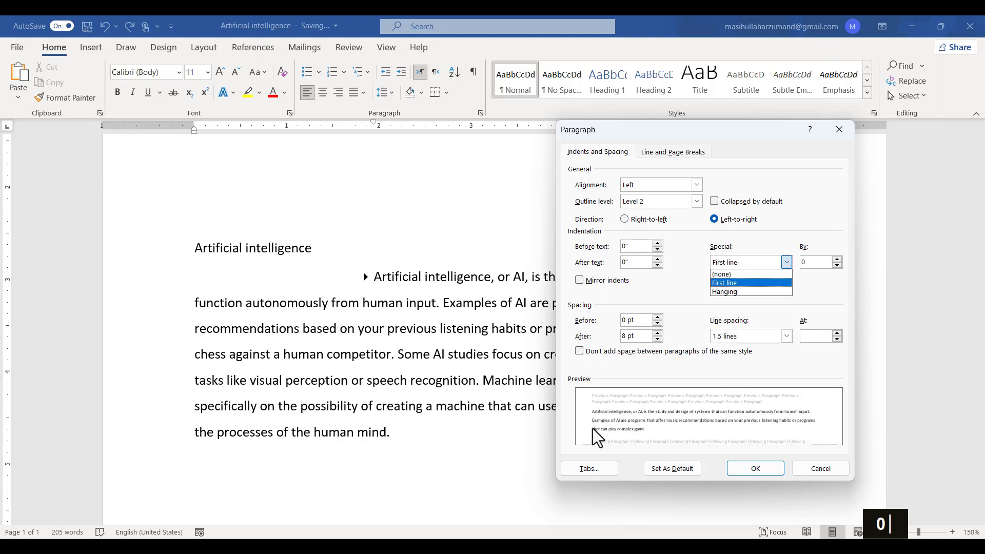
type("0|")
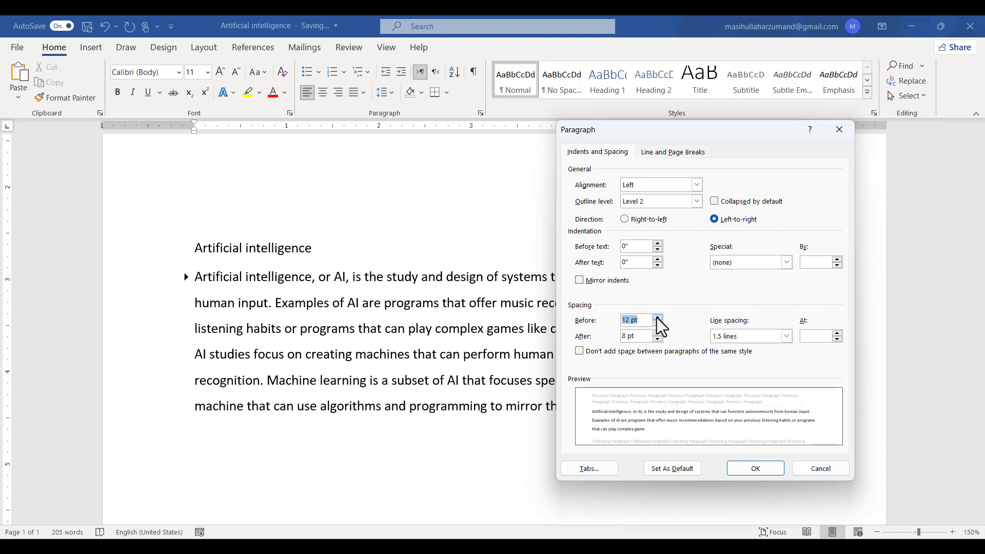
Step: Adjust the Spacing Before and After amounts in the Paragraph dialog
double_click(663, 324)
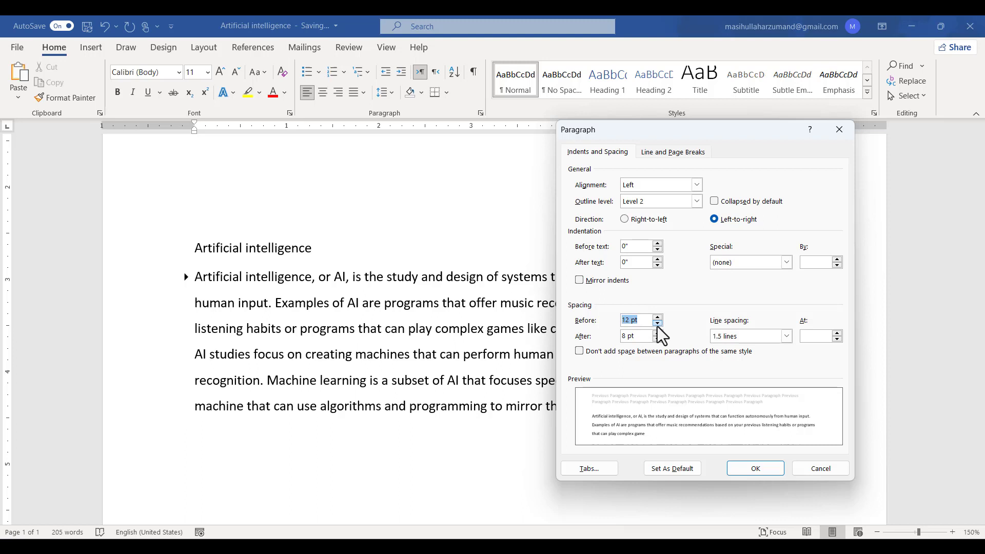
double_click(663, 333)
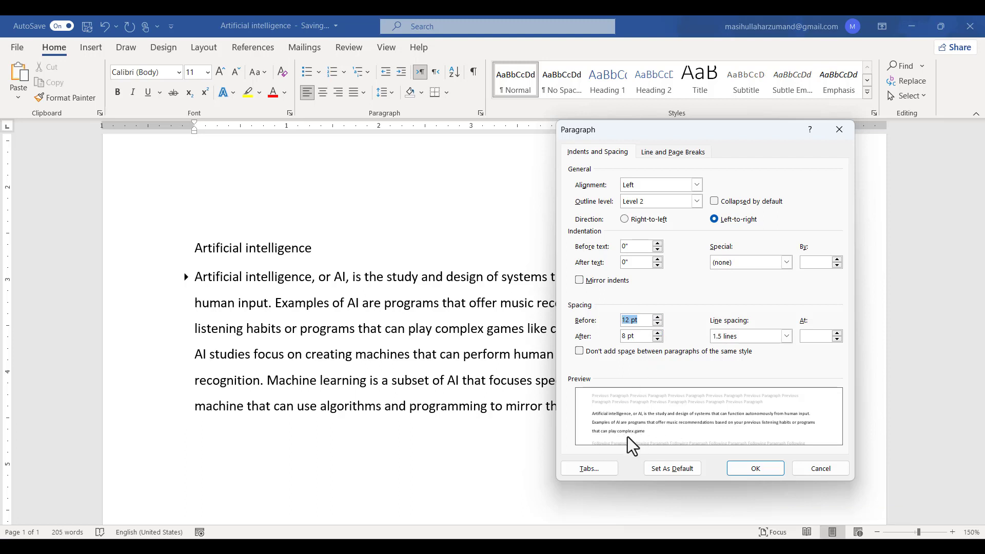
Step: Choose the line spacing, confirm the Paragraph dialog and deselect the paragraph
double_click(663, 340)
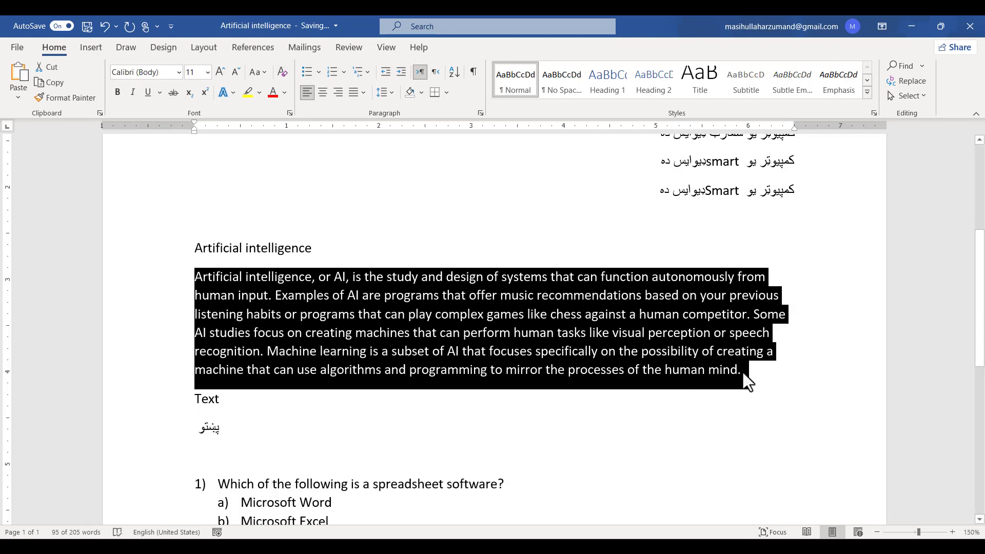
key("Return")
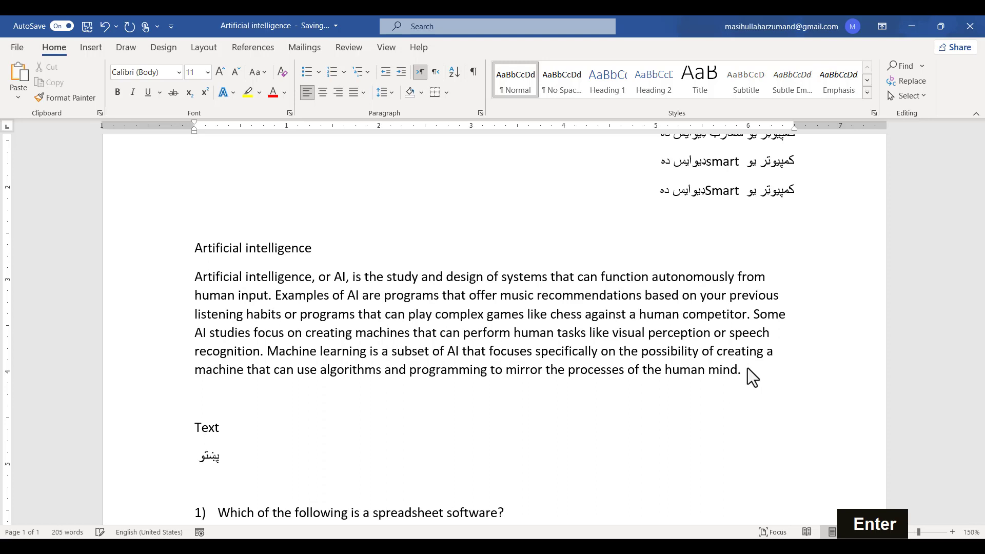